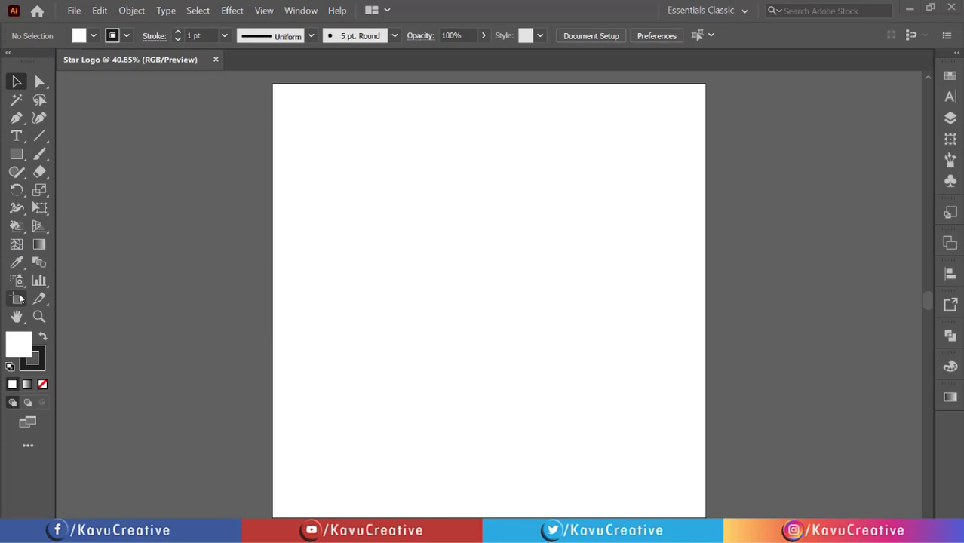
# Enable Show Center Mark in the Artboard Options of the 1080 px square artboard.
pyautogui.click(22, 298)
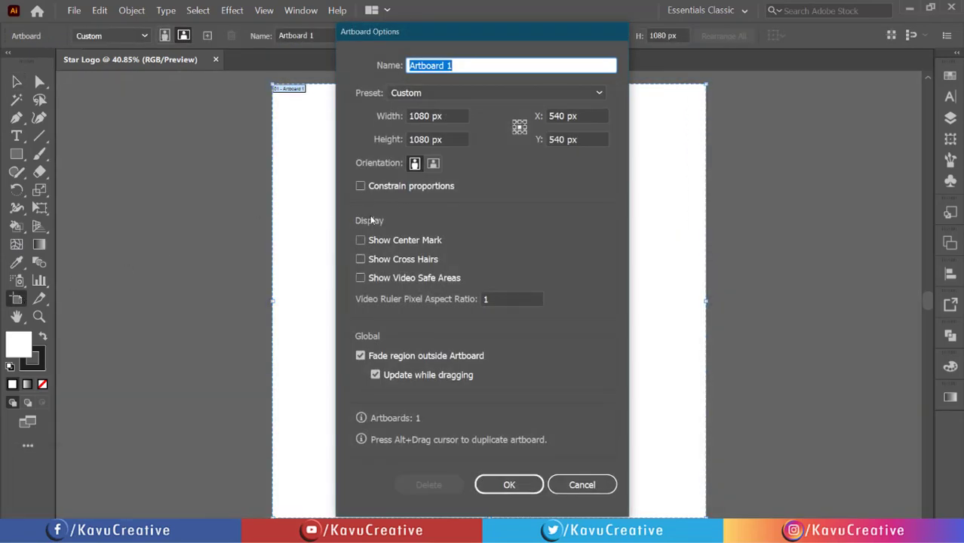
pyautogui.click(363, 242)
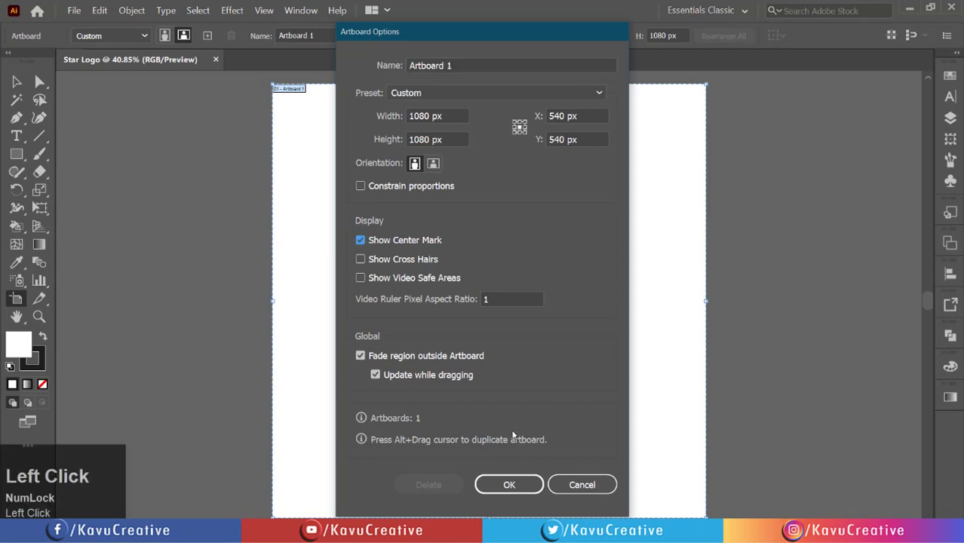
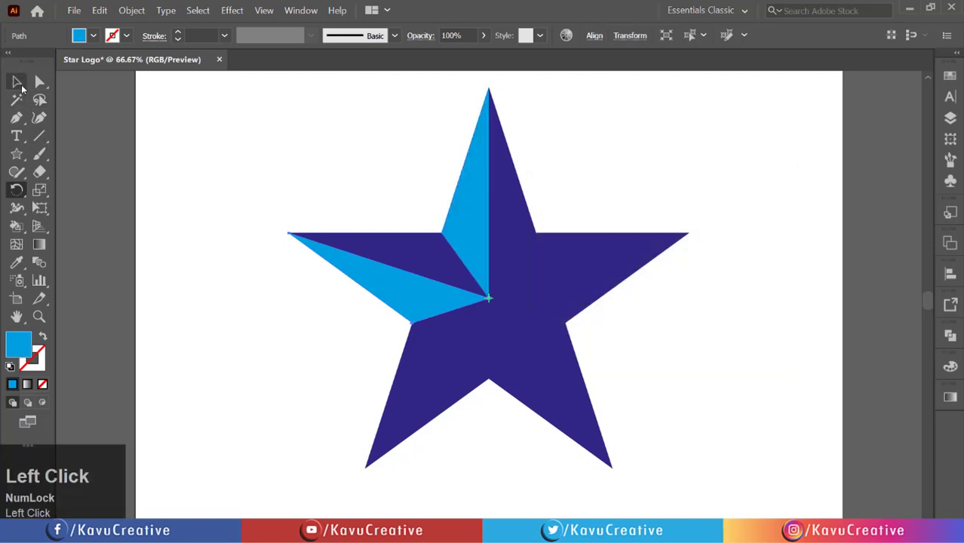
# Repeat the 72° rotated copy with Ctrl+D until all five points have a light blue half, then deselect.
pyautogui.press('ctrl+d')
pyautogui.press('ctrl+d')
pyautogui.press('ctrl+d')
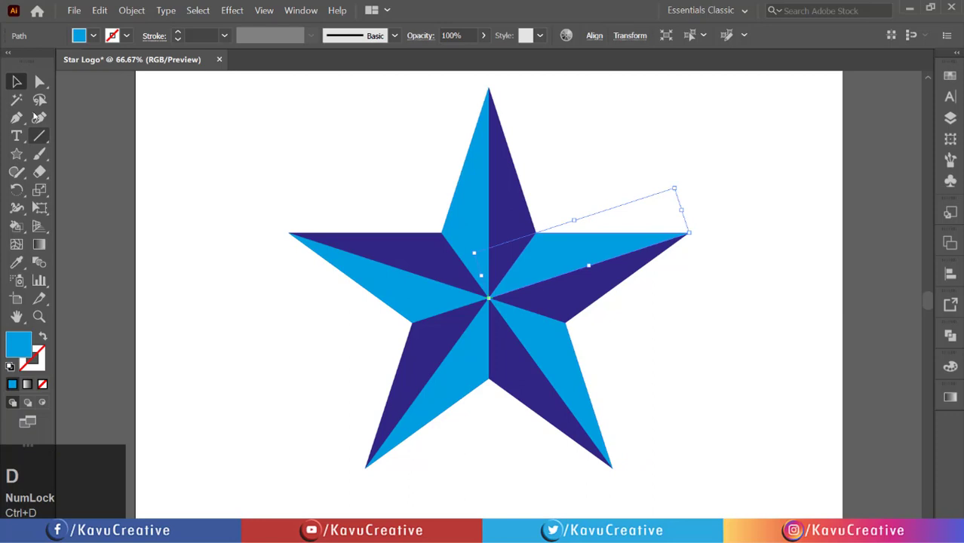
pyautogui.click(198, 154)
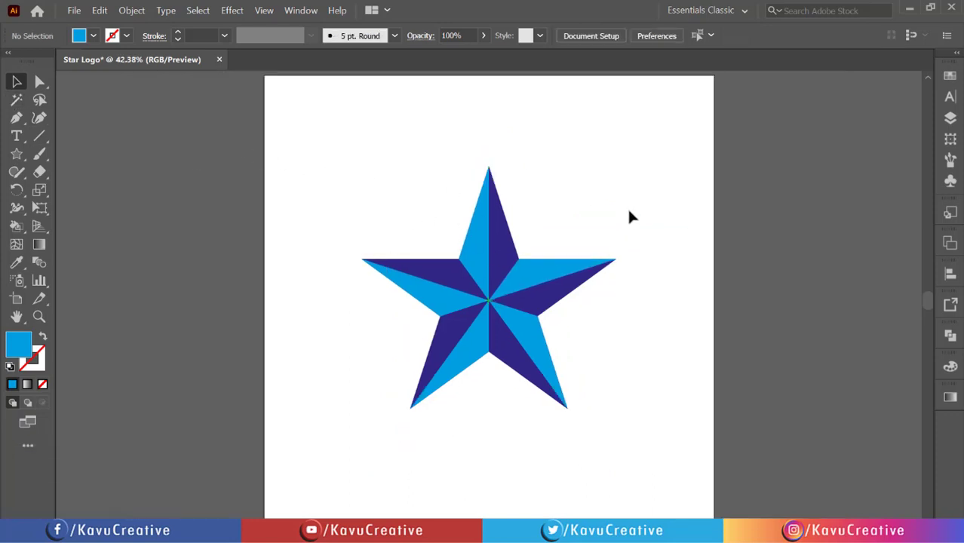
# Reflect-copy the top blue triangle vertically and move it onto the top point's right half.
pyautogui.press('ctrl+Num_Lock')
pyautogui.click(596, 215)
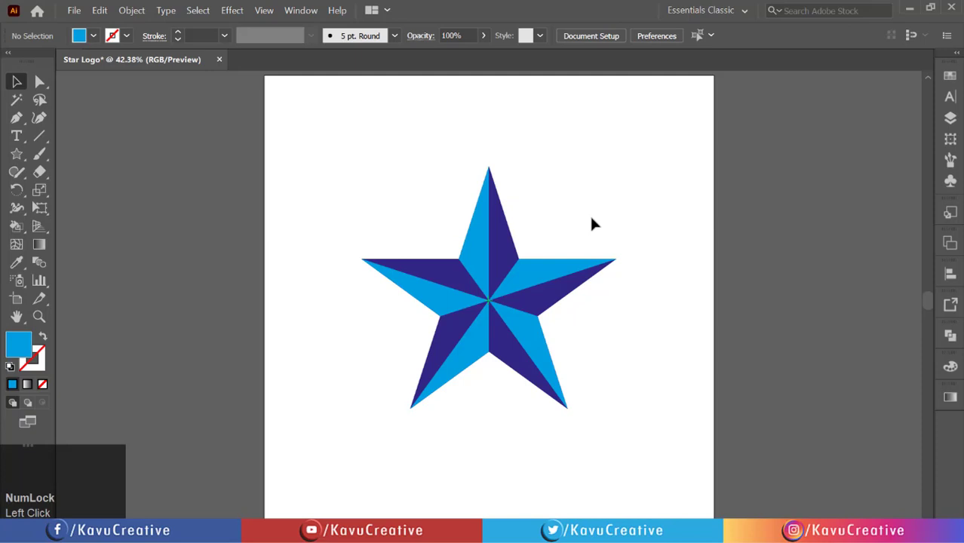
pyautogui.click(596, 216)
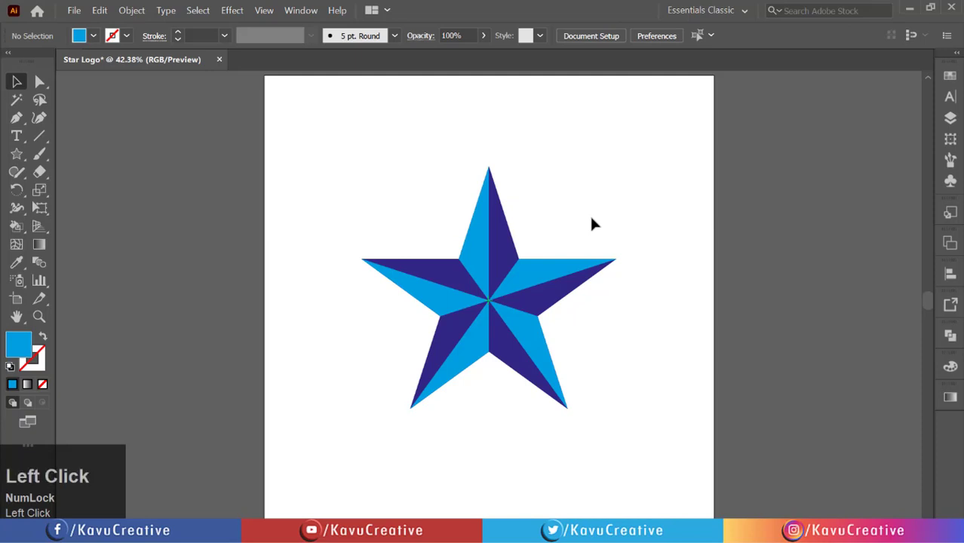
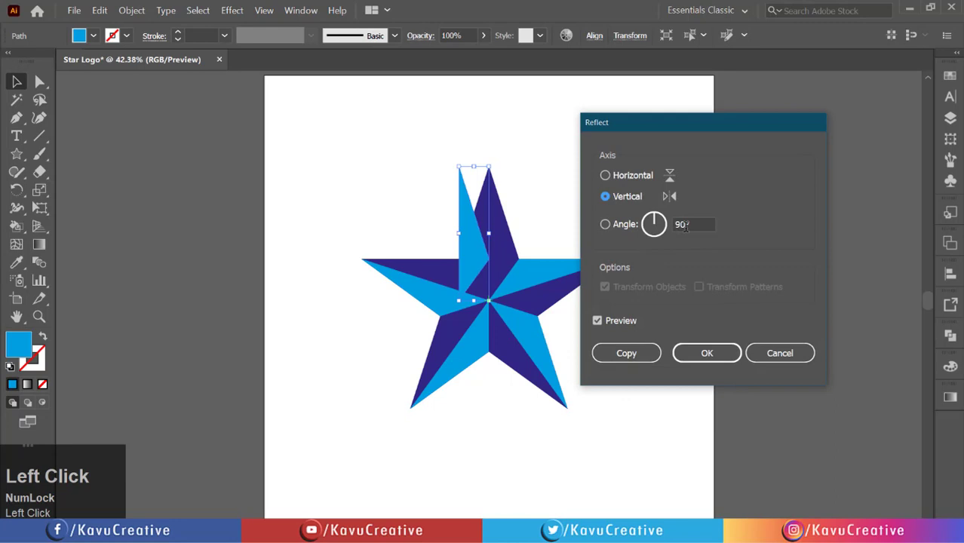
pyautogui.moveTo(647, 342); pyautogui.dragTo(566, 174)
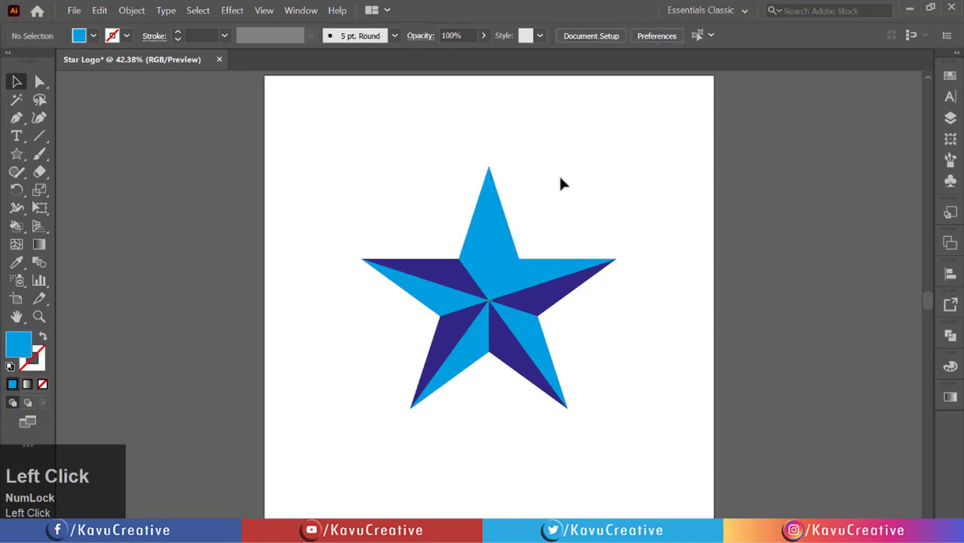